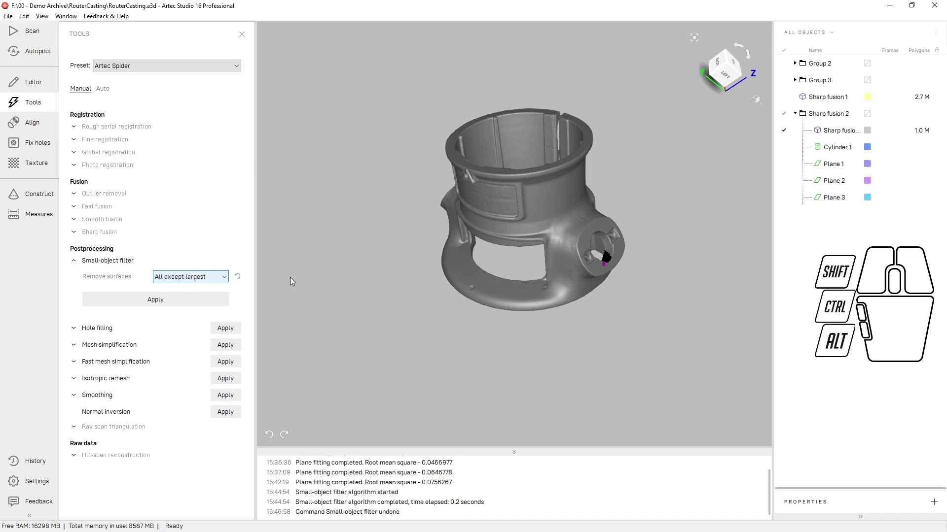
Step: Zoom to the ragged hole edge and set Remove surfaces to 'Smaller than specified' at 5000 polygons
{"action": "scroll", "scroll_direction": "up", "scroll_amount": 3}
{"action": "left_click_drag", "start_coordinate": [616, 262], "coordinate": [561, 289]}
{"action": "scroll", "scroll_direction": "up", "scroll_amount": 3}
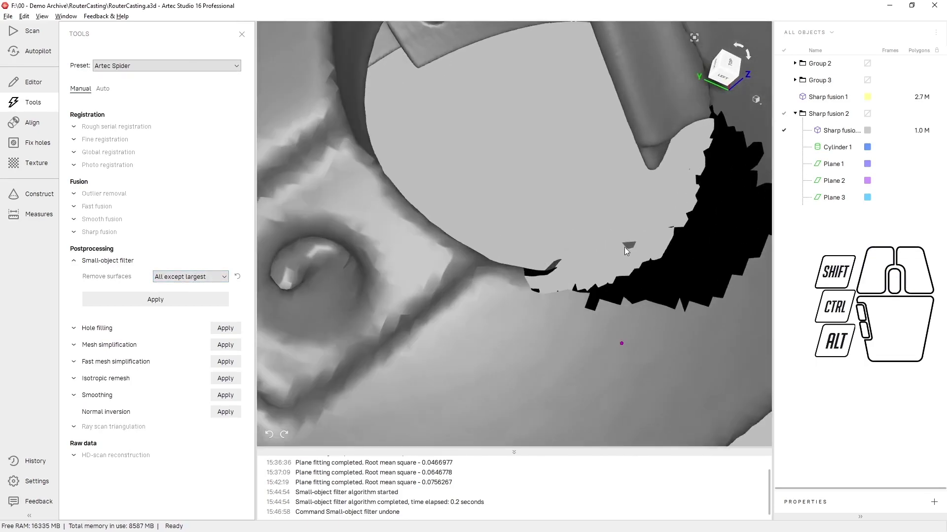
{"action": "left_click_drag", "start_coordinate": [633, 249], "coordinate": [643, 268]}
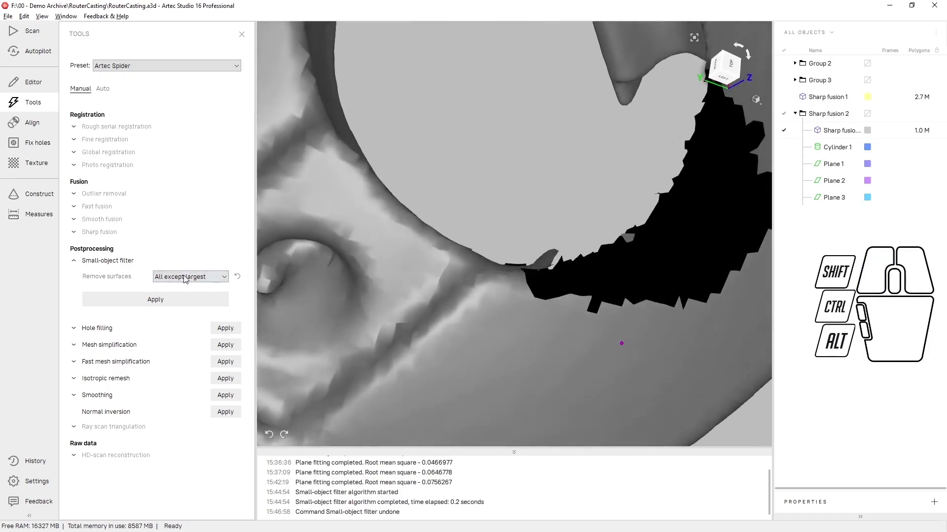
{"action": "left_click", "coordinate": [185, 277]}
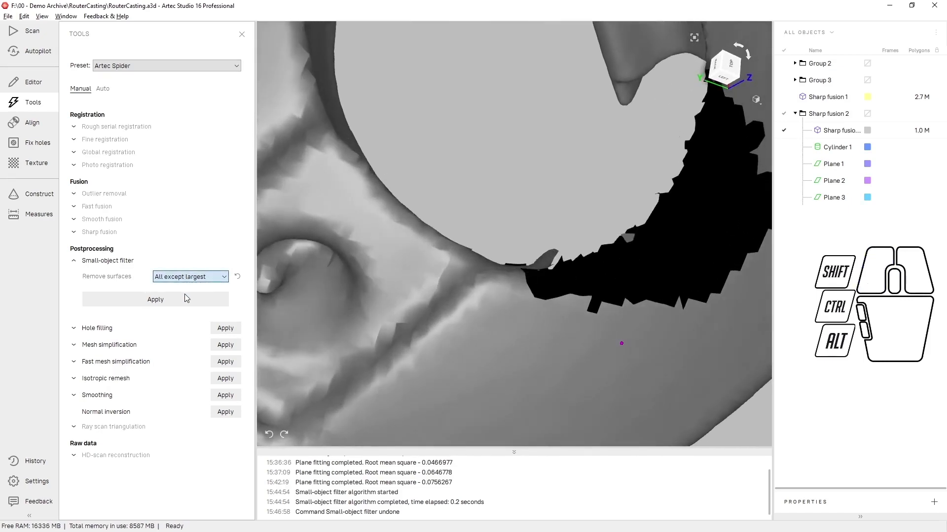
{"action": "left_click", "coordinate": [186, 295]}
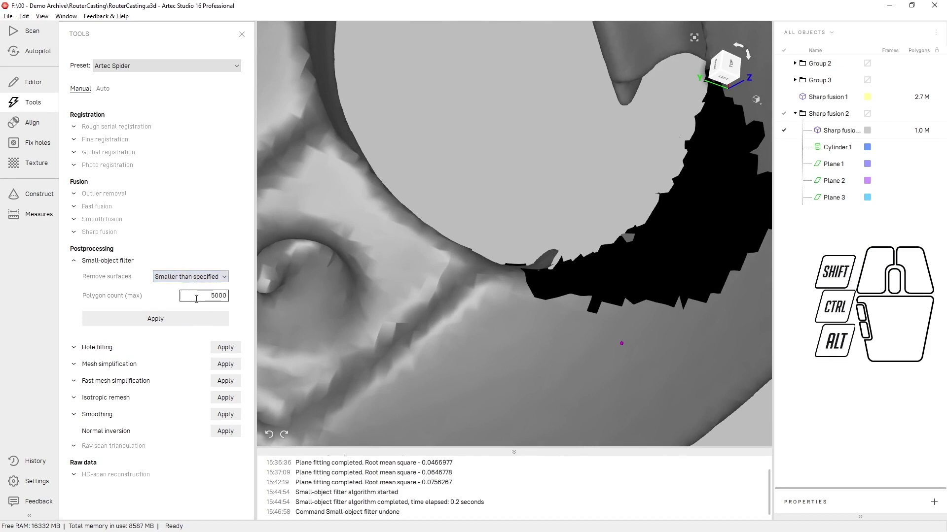